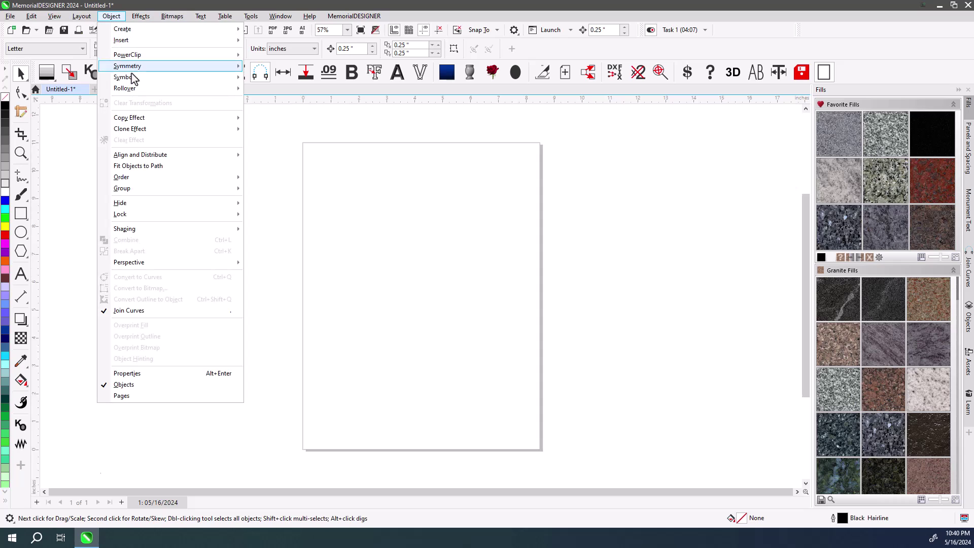
Step: Add Center to Page as a toolbox button, centre a test rectangle with it, then delete the rectangle
left_click(175, 155)
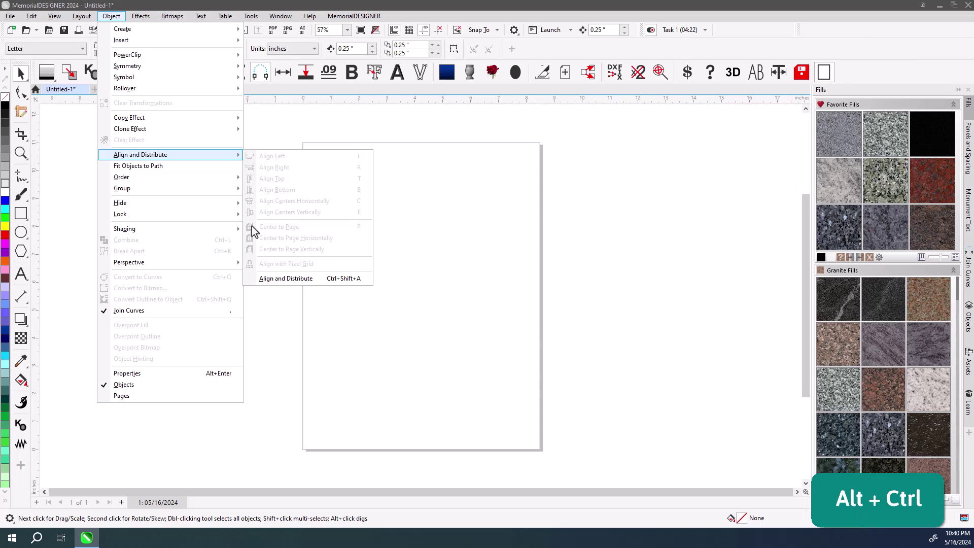
left_click(257, 236)
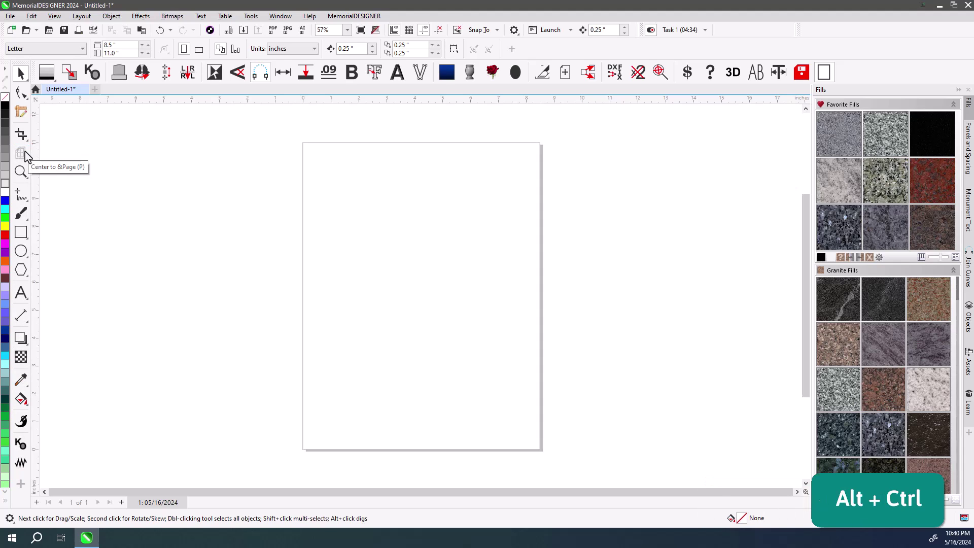
left_click(107, 164)
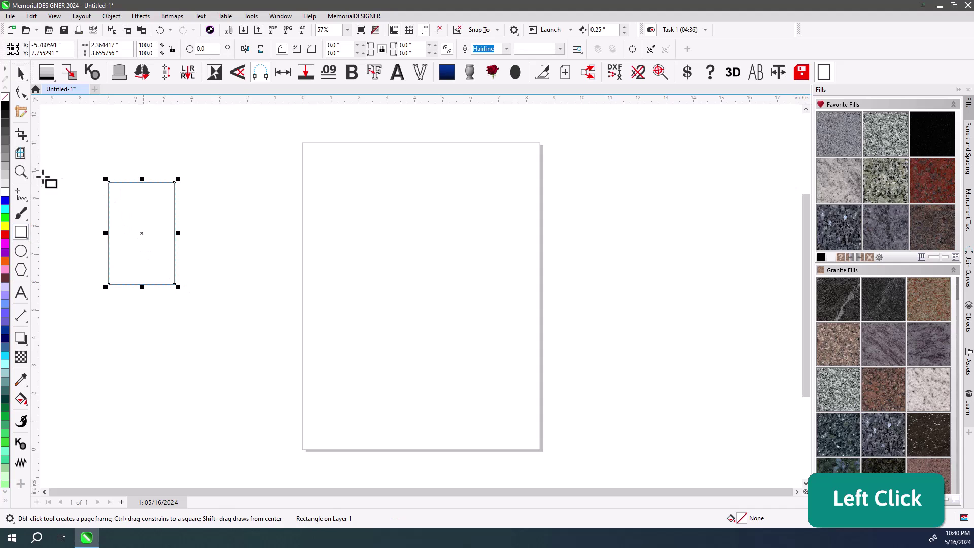
left_click(26, 158)
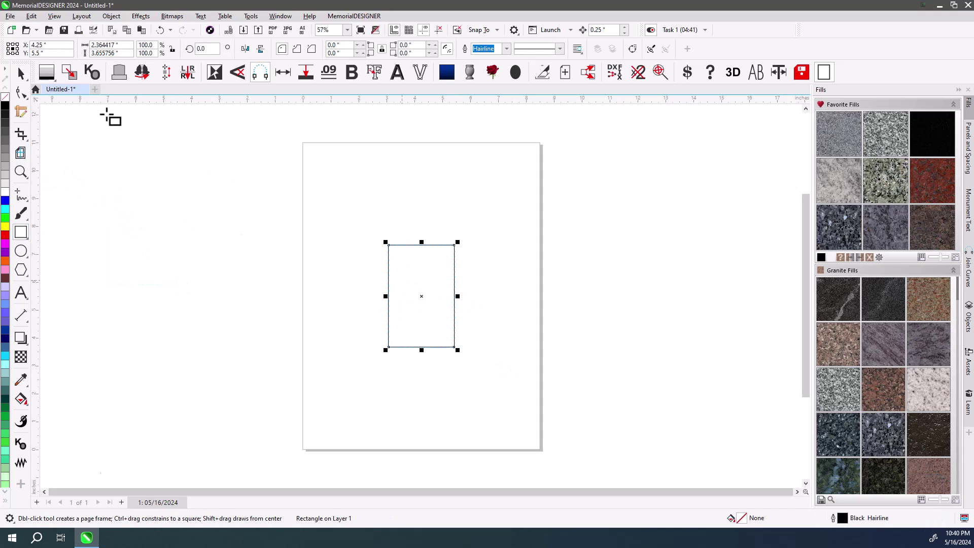
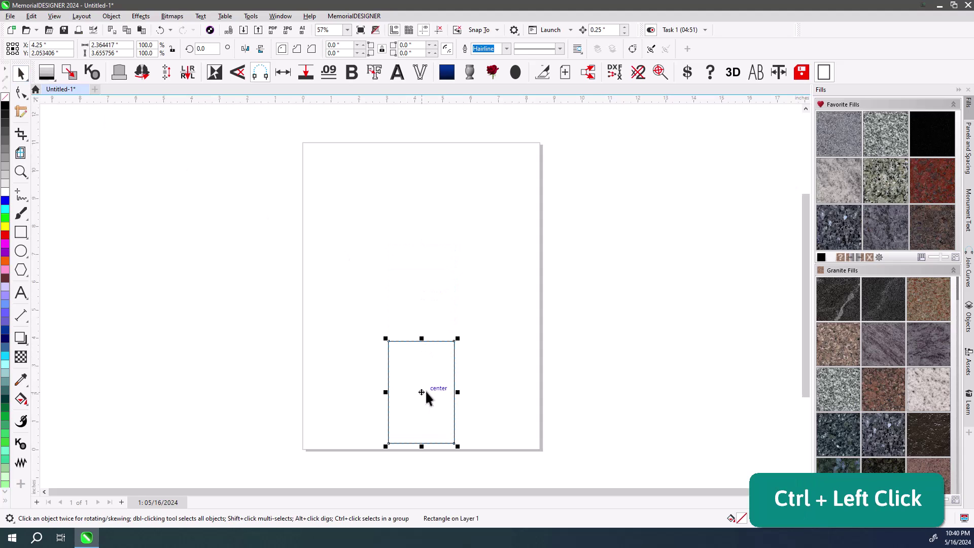
key("Delete")
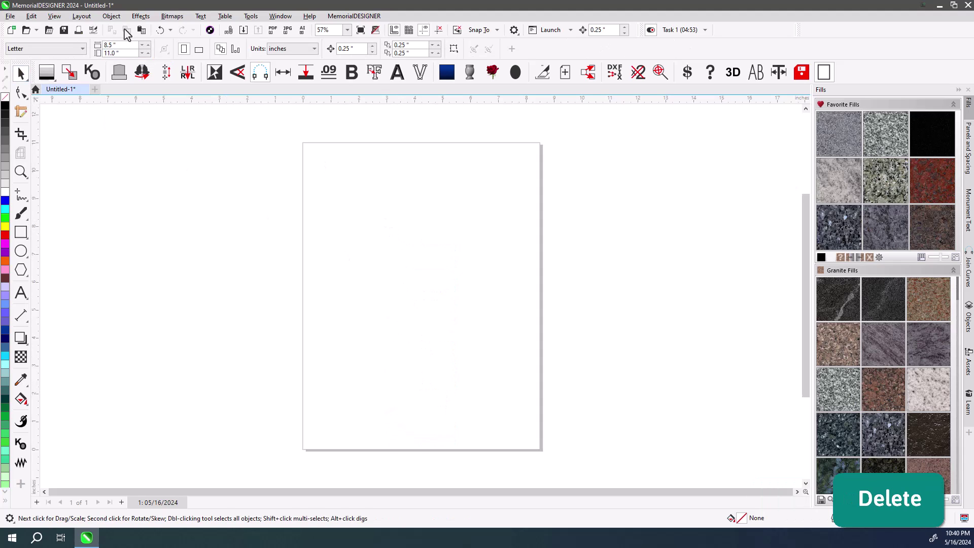
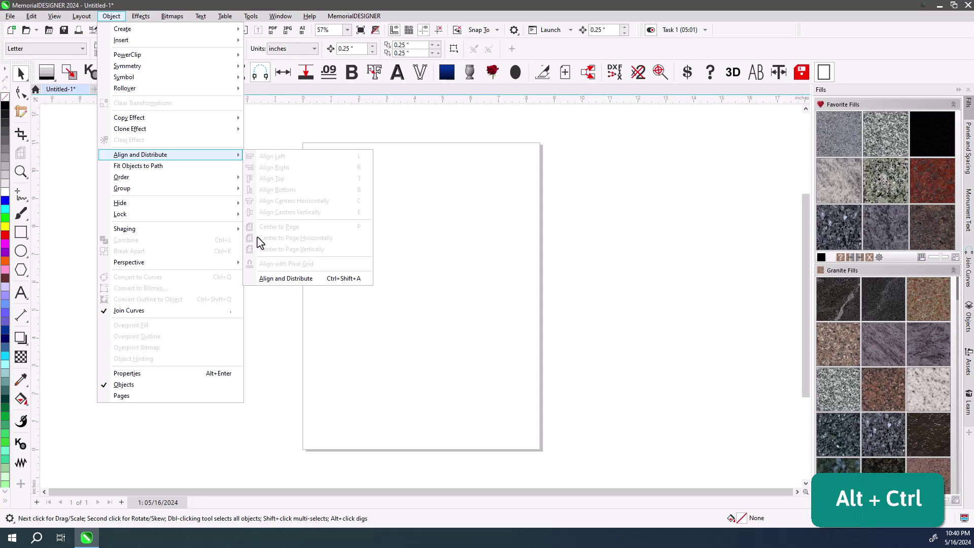
Step: Add horizontal and vertical Center to Page buttons and centre a new rectangle with both
left_click(258, 245)
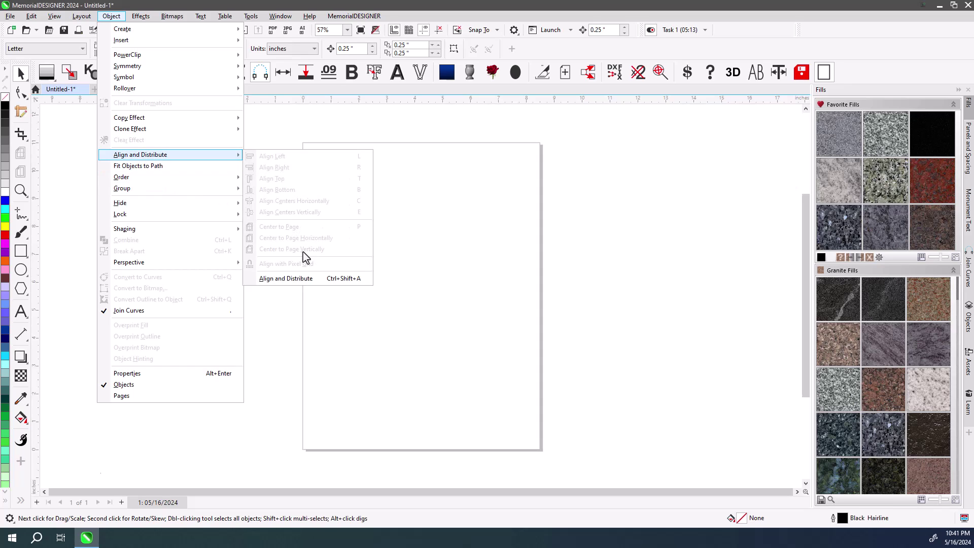
left_click(309, 258)
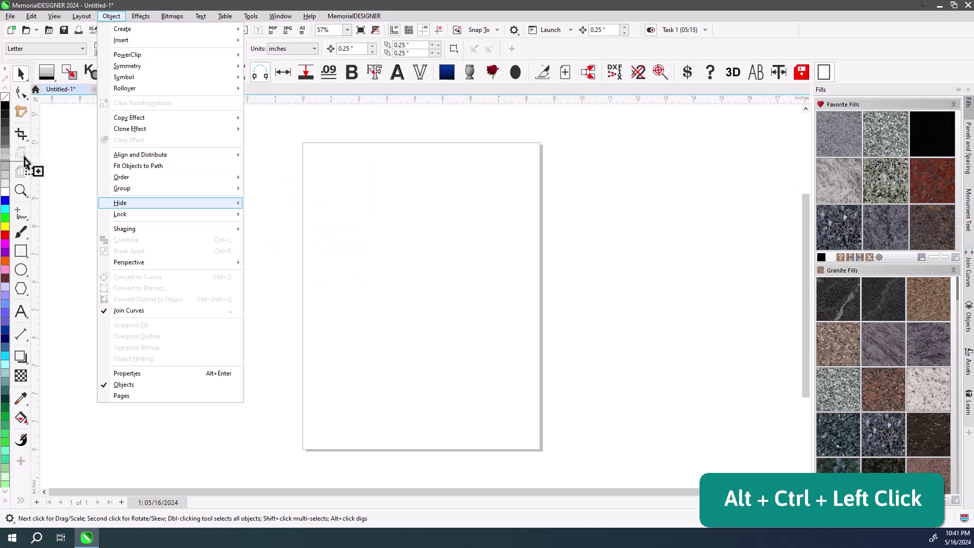
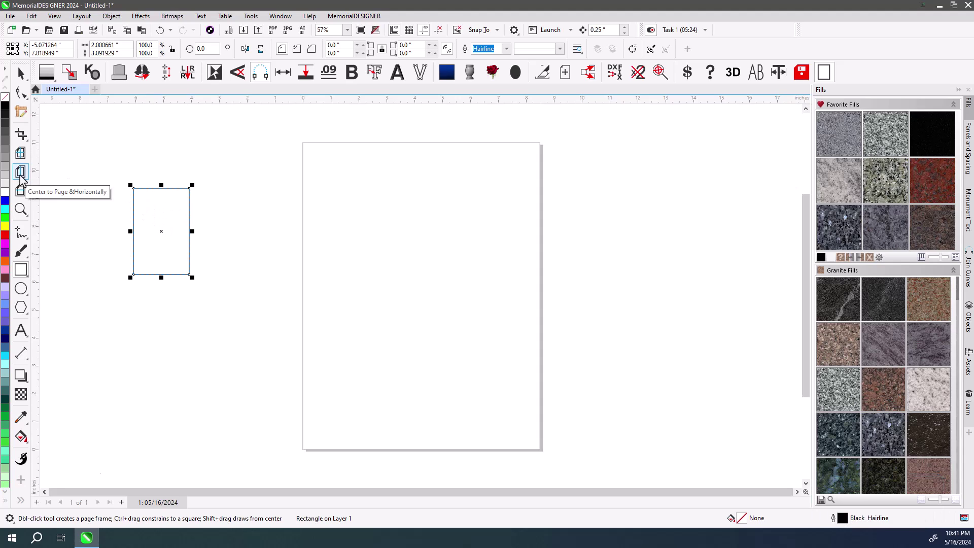
left_click(27, 177)
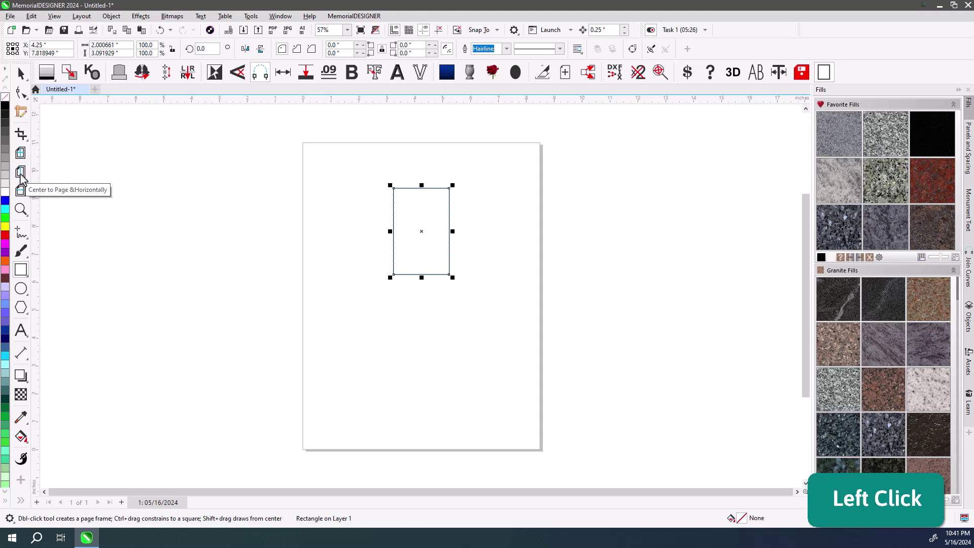
left_click(28, 194)
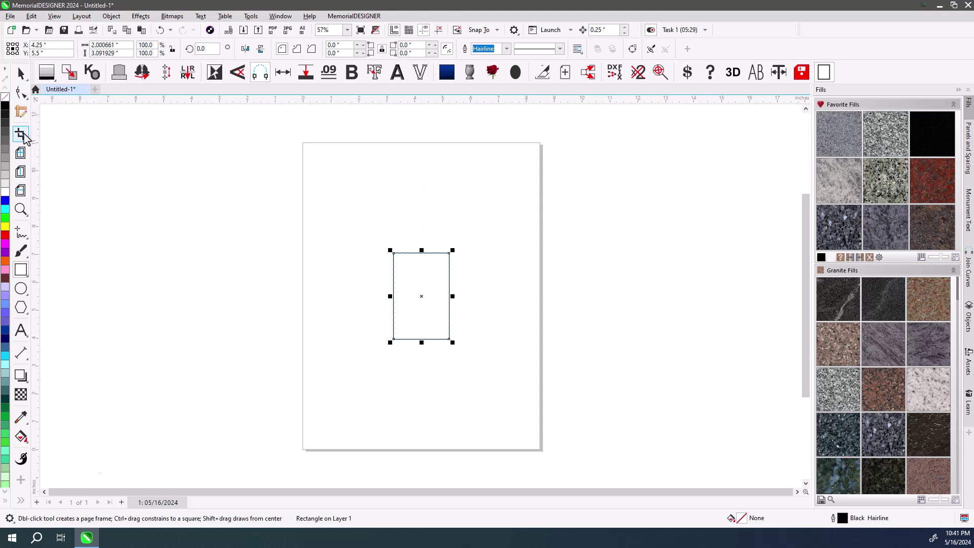
left_click(29, 158)
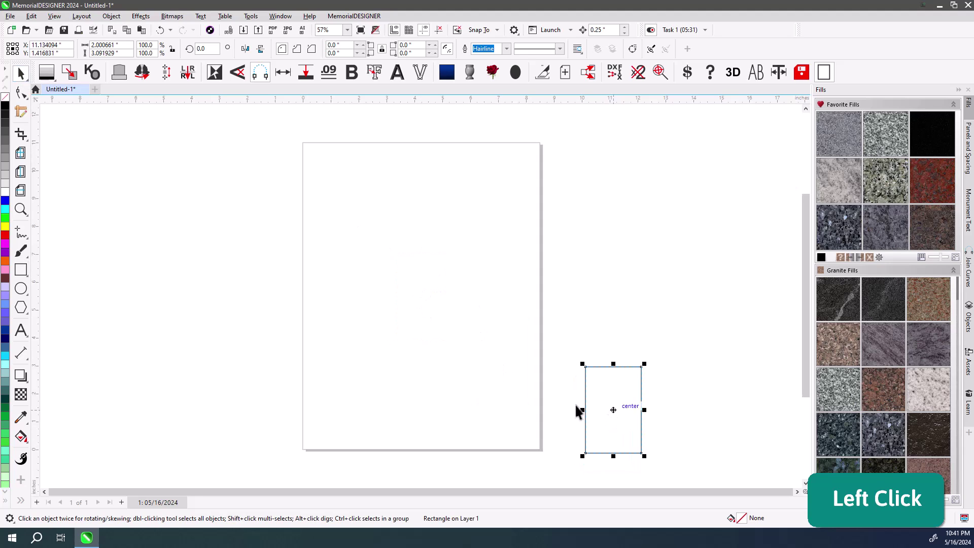
Step: Recentre the rectangle, then drag all three centering buttons out of the toolbox
left_click(29, 178)
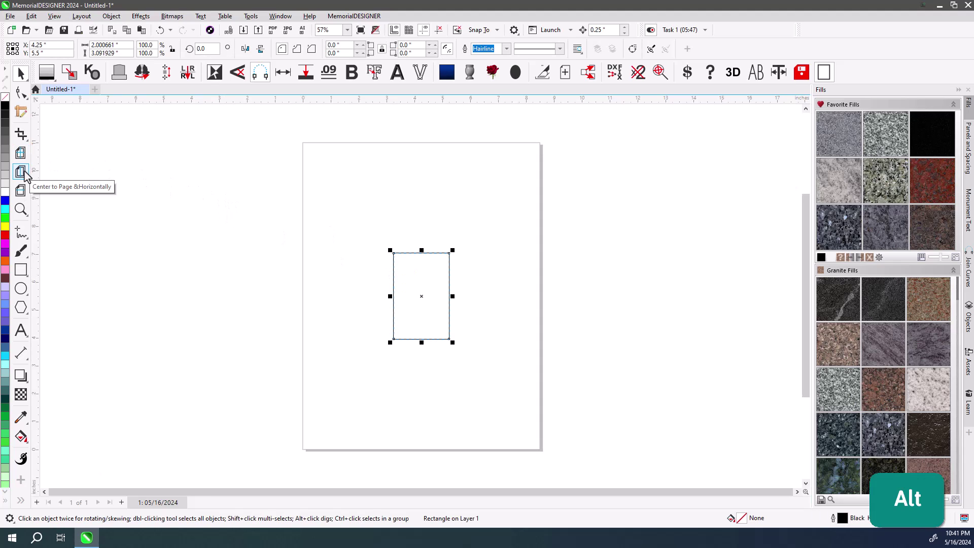
left_click(27, 177)
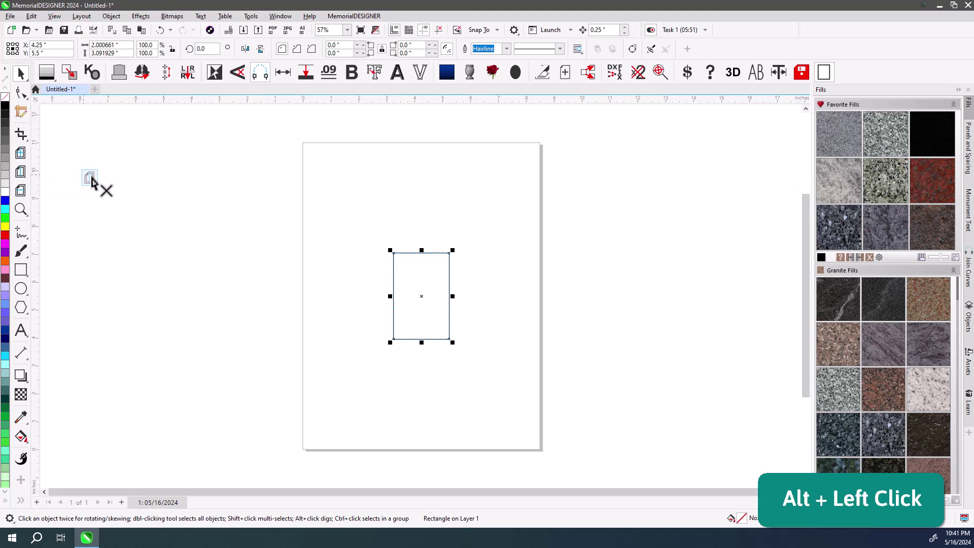
left_click(25, 180)
left_click(27, 158)
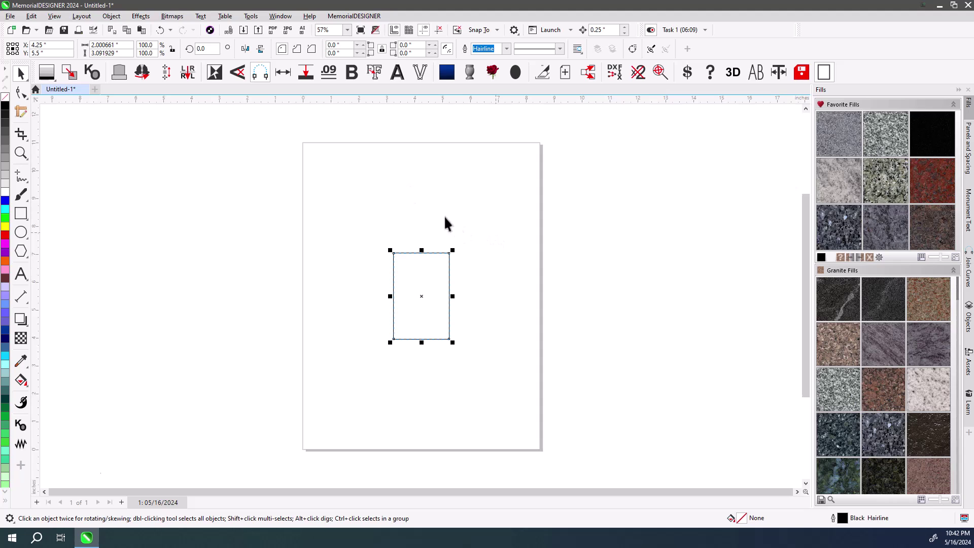
Step: In Options > Customization > Commands, show all categories and search for 'center'
left_click(122, 23)
left_click(261, 22)
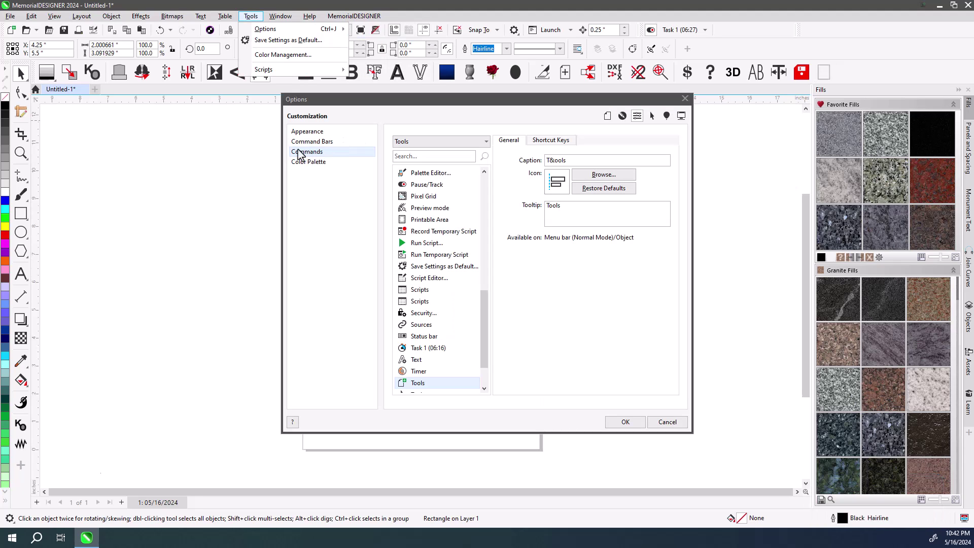
left_click(305, 152)
left_click(421, 147)
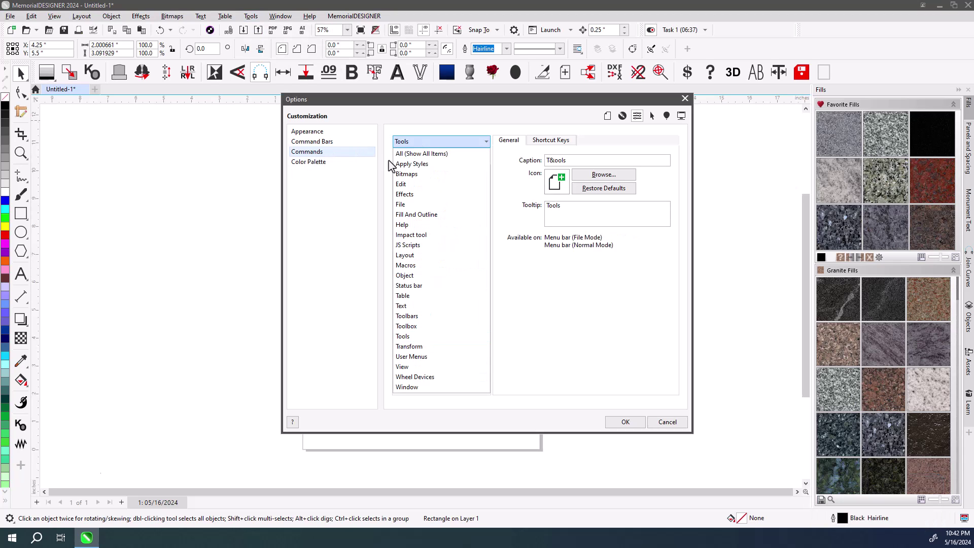
left_click(412, 162)
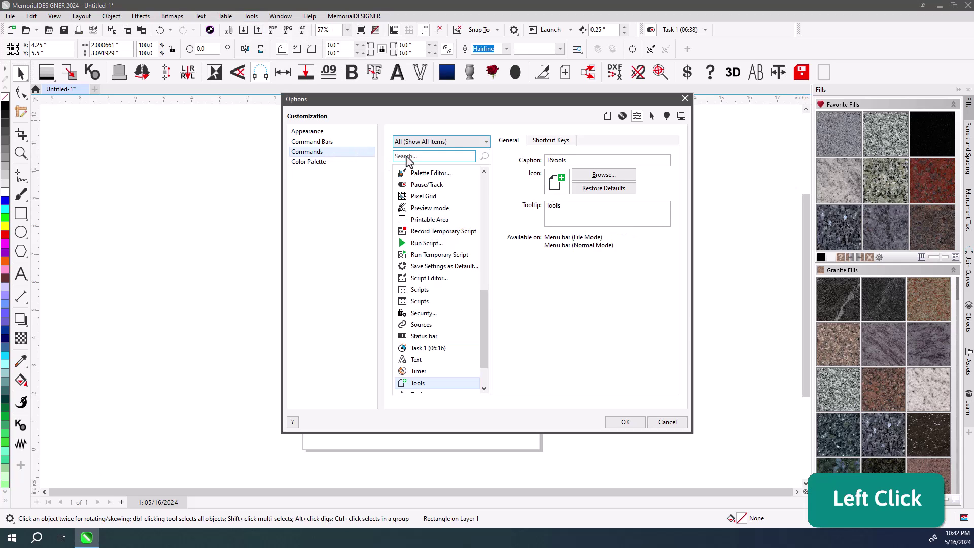
left_click(419, 150)
key("c")
type("N, E")
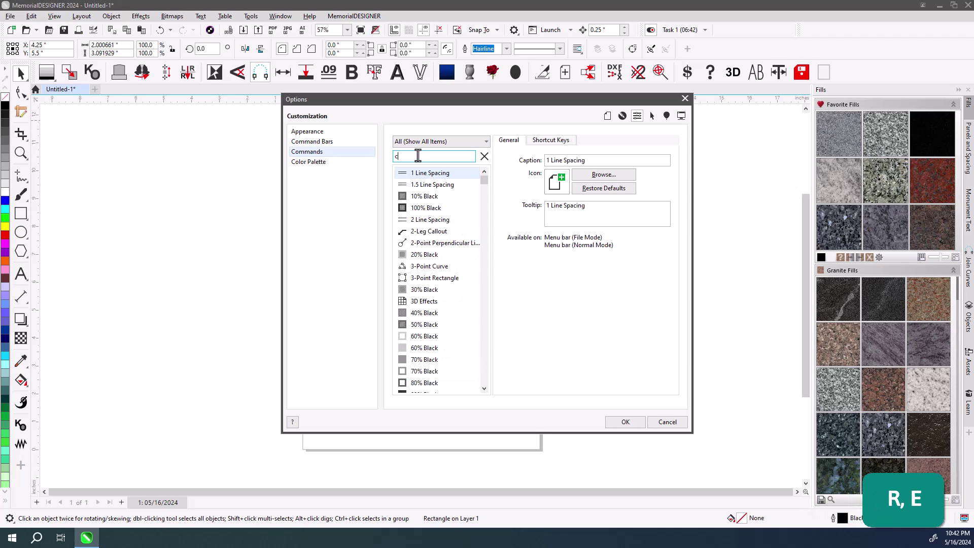
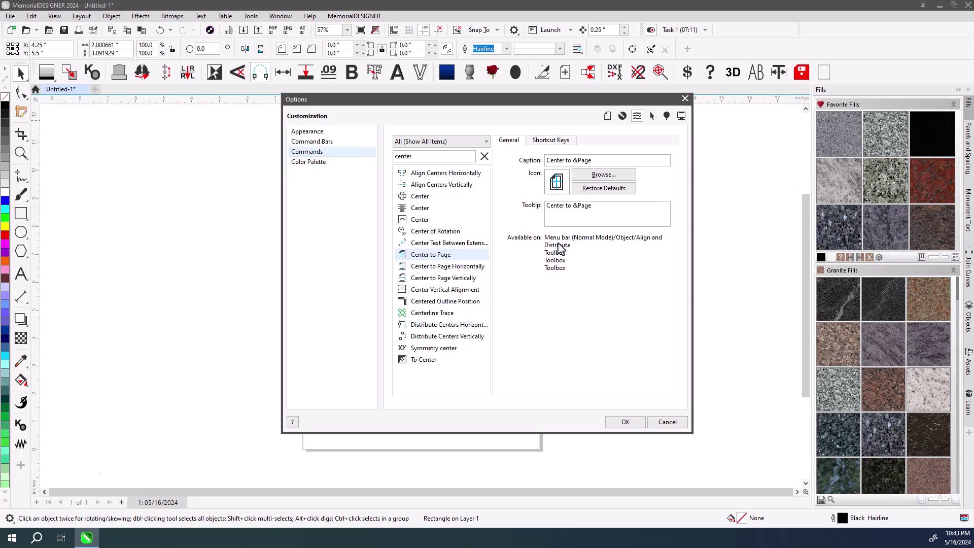
Step: Check Center to Page's shortcut is P, browse the full shortcut list, then cancel the options
left_click(551, 148)
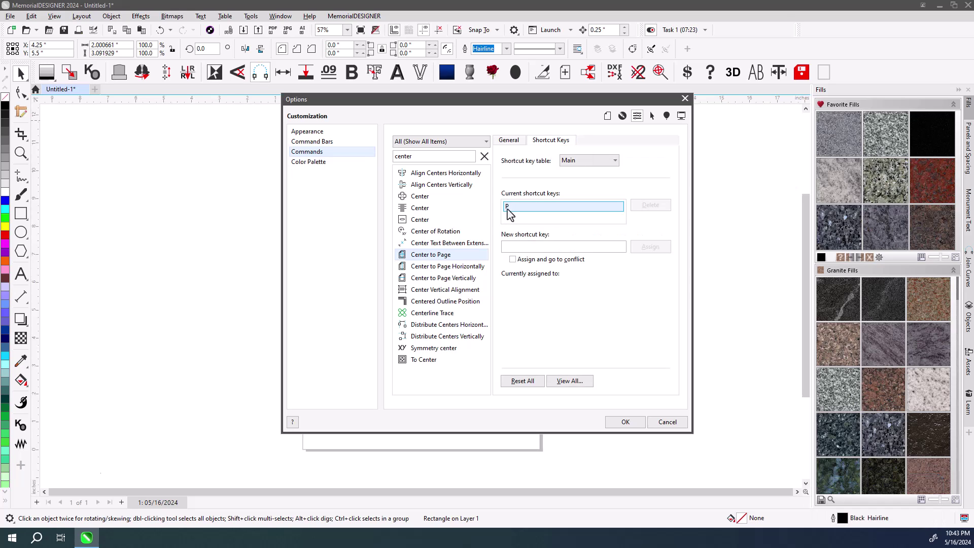
left_click(576, 391)
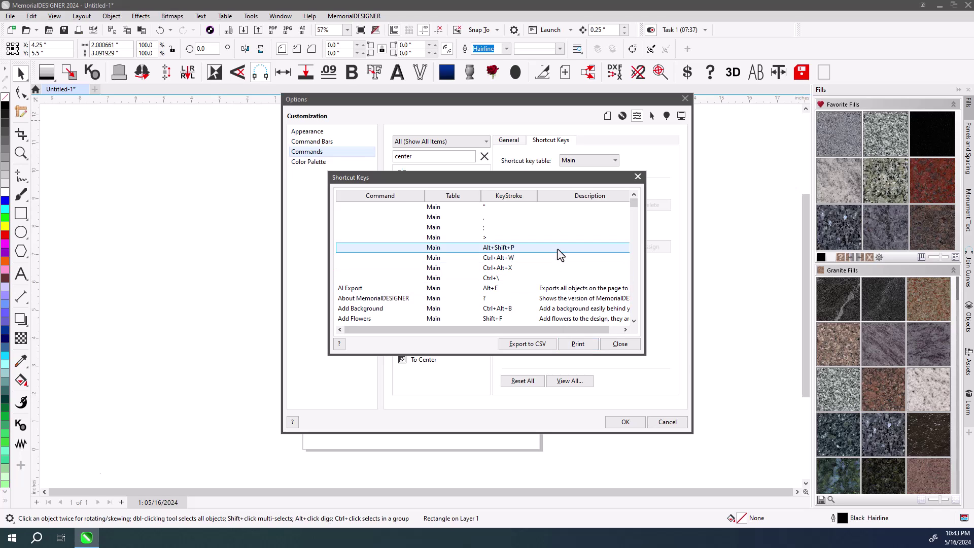
left_click(625, 349)
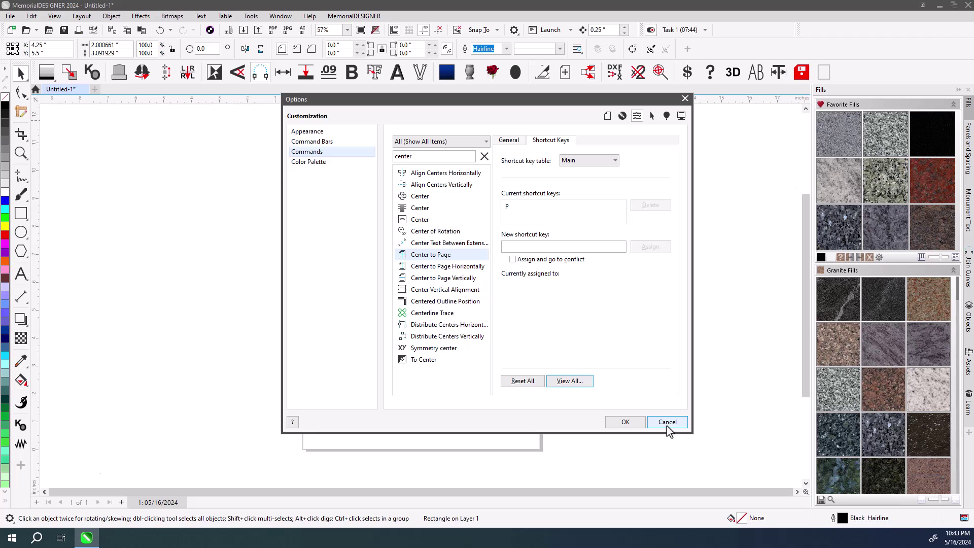
left_click(673, 432)
Step: Clear the page, draw two rectangles and fill the larger blue and the smaller red
key("Delete")
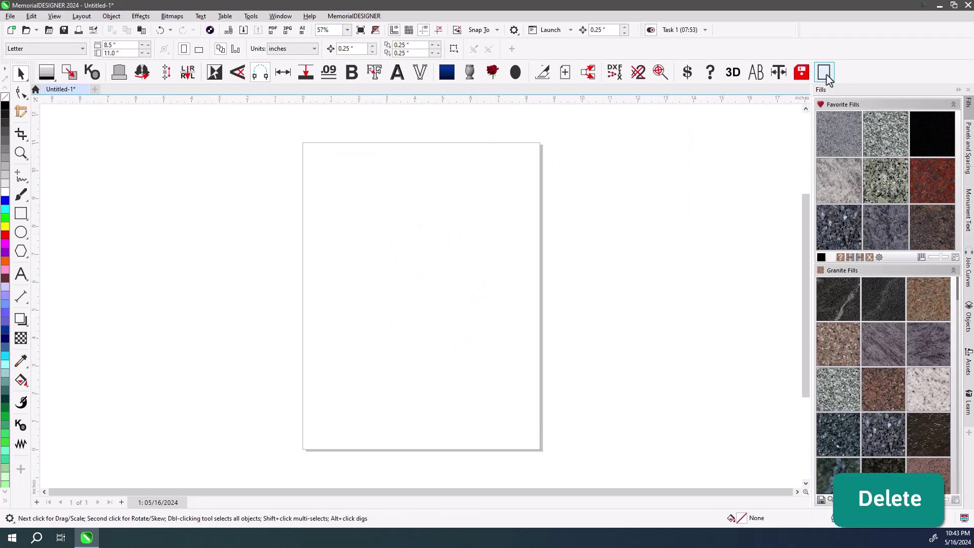
left_click(832, 80)
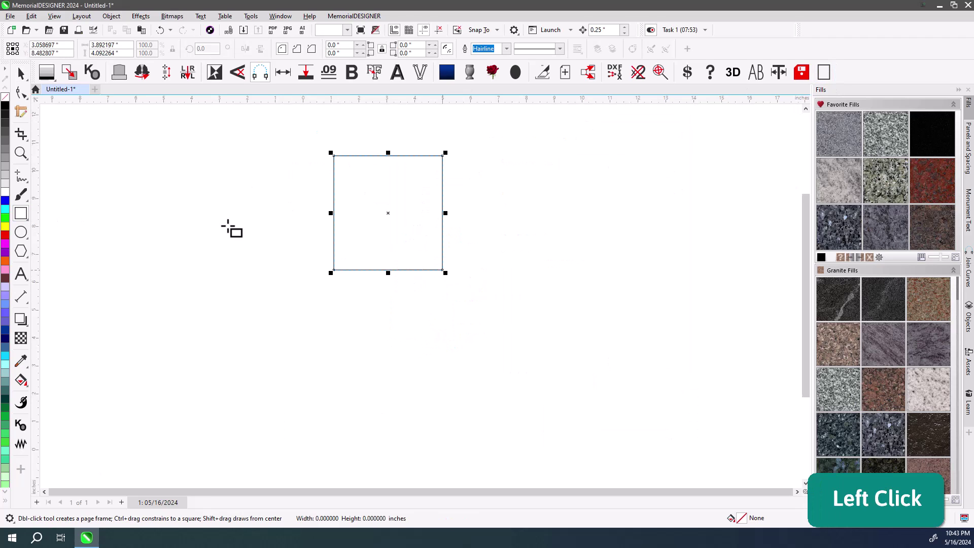
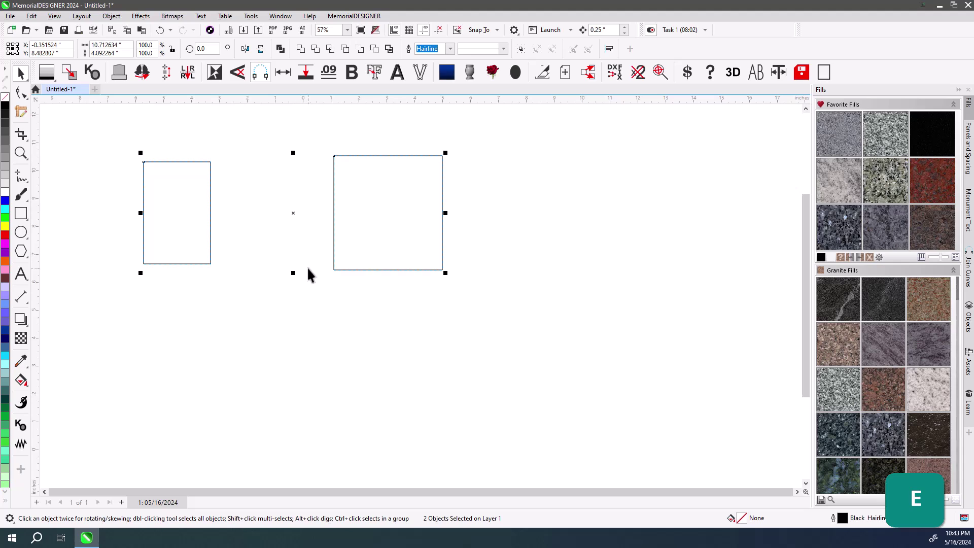
key("c")
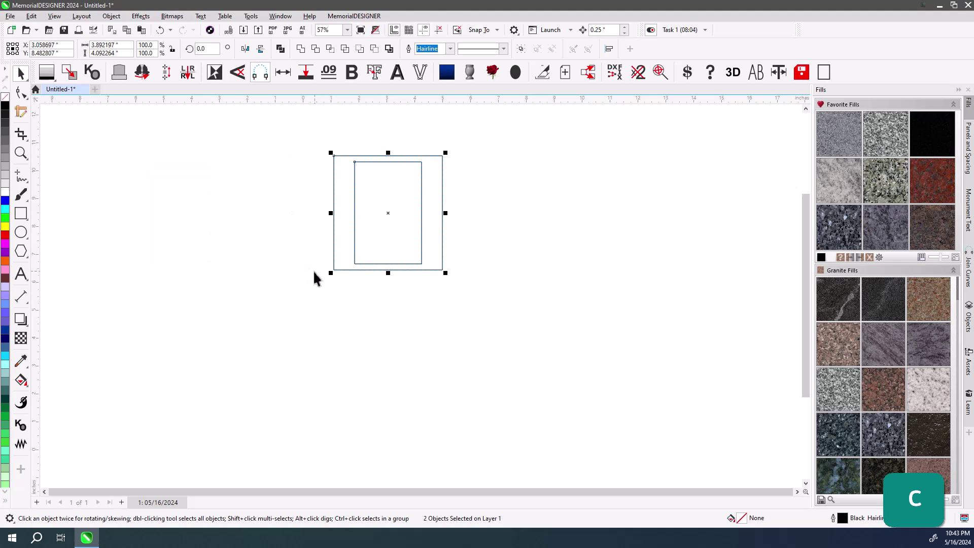
left_click(359, 263)
left_click(345, 218)
left_click(226, 214)
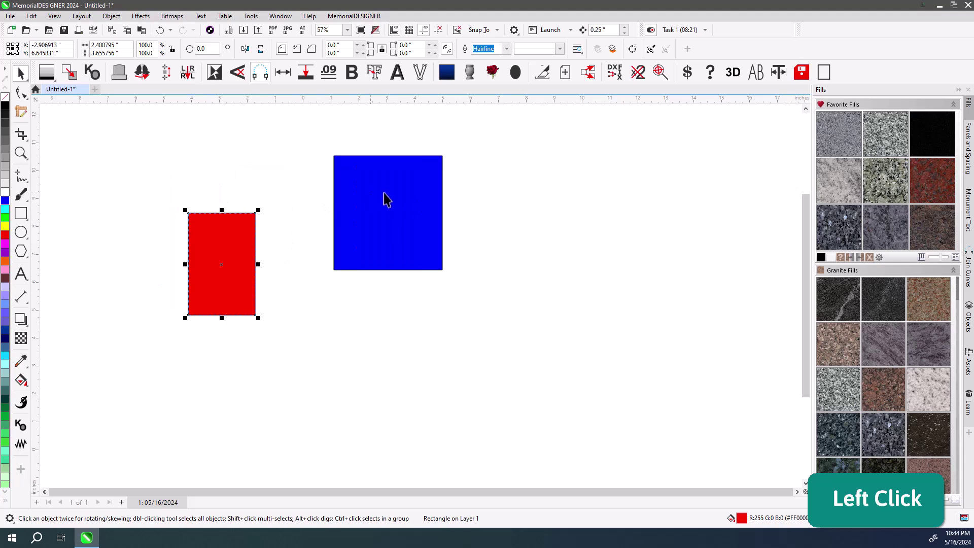
Step: Select both shapes in different orders and align their centres with E and C
left_click(261, 166)
left_click(528, 388)
key("e")
key("c")
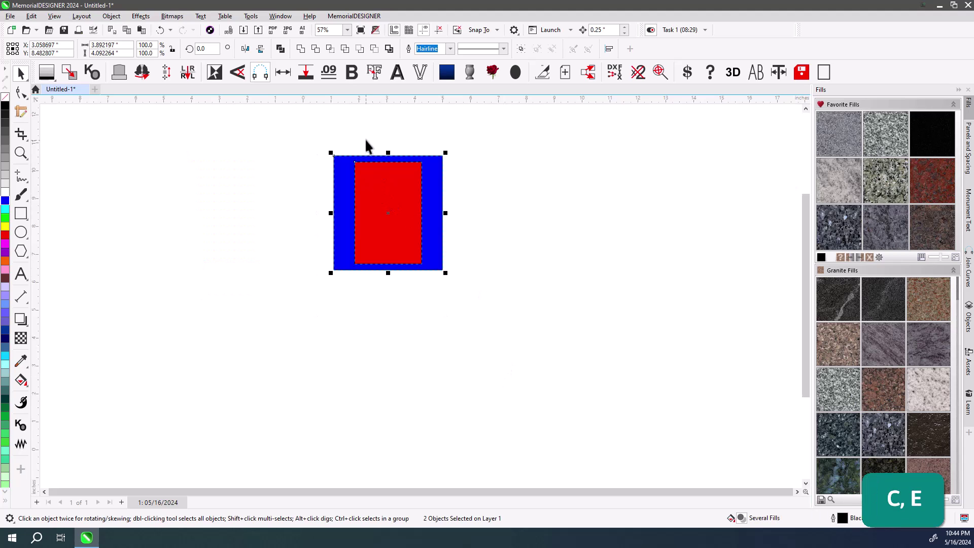
left_click(371, 143)
left_click(420, 195)
left_click(301, 171)
left_click(404, 241)
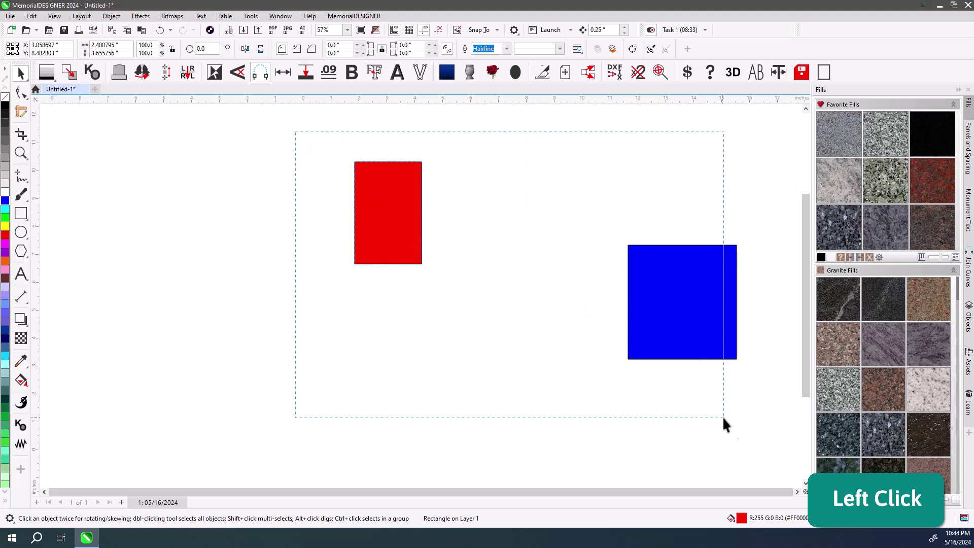
key("e")
key("c")
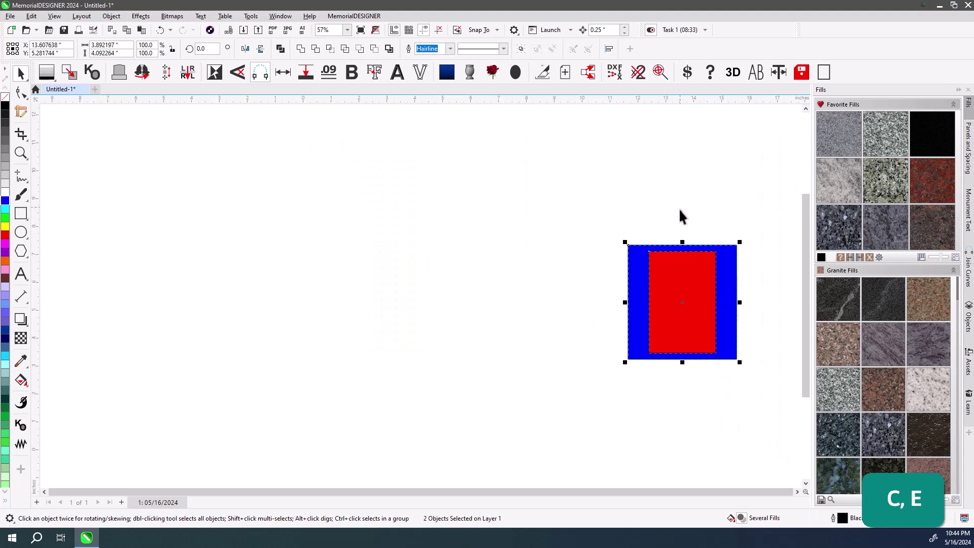
Step: Realign the centres once more, then show the objects list and select the red rectangle
left_click(684, 212)
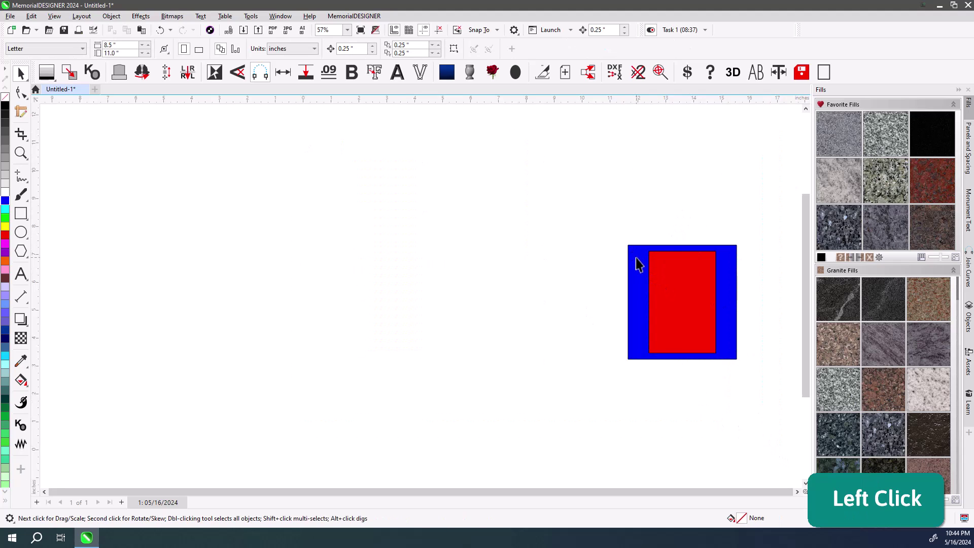
key("shift+Page_Up")
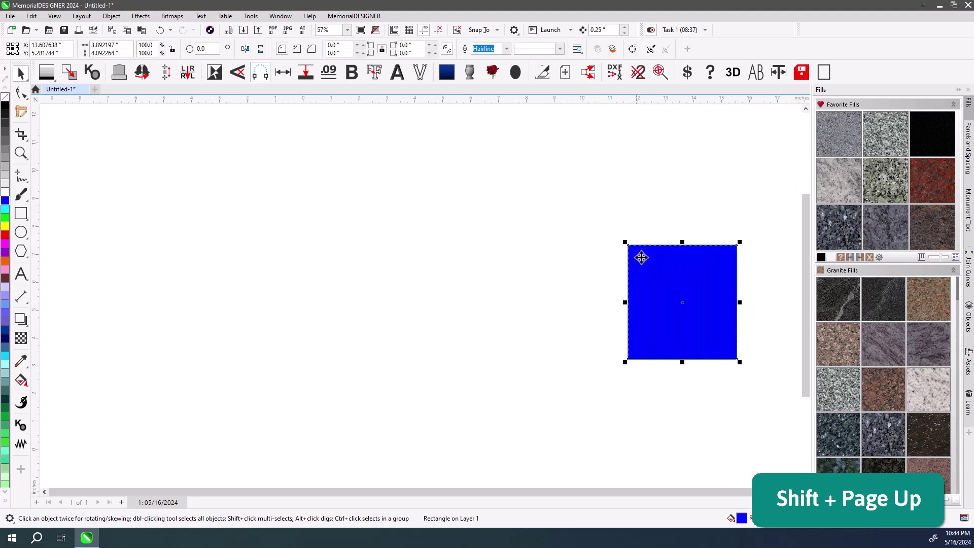
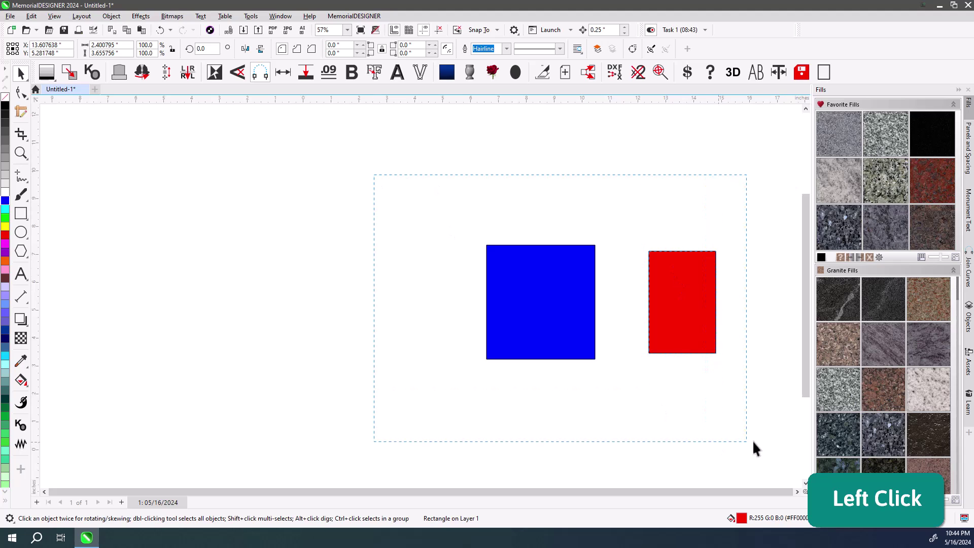
key("e")
key("c")
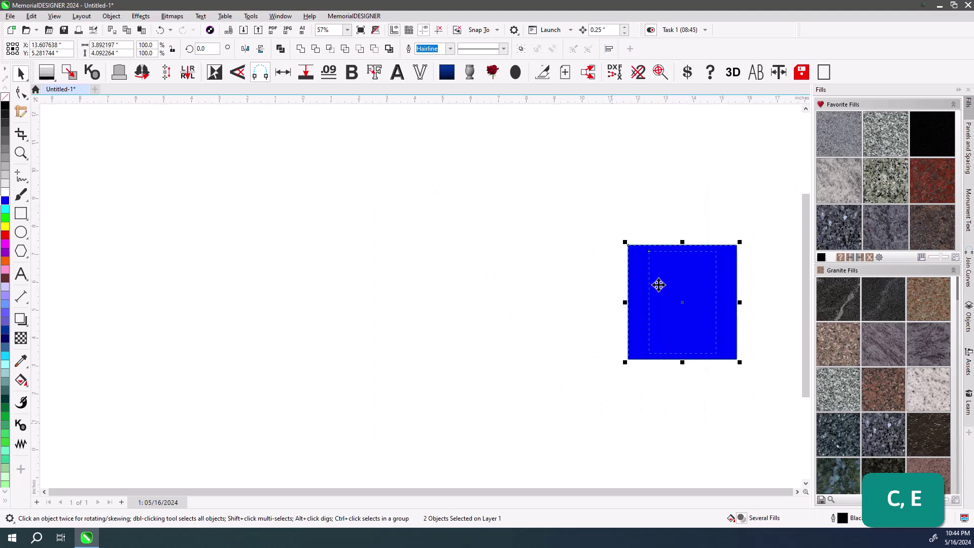
left_click(674, 207)
left_click(608, 259)
left_click(675, 281)
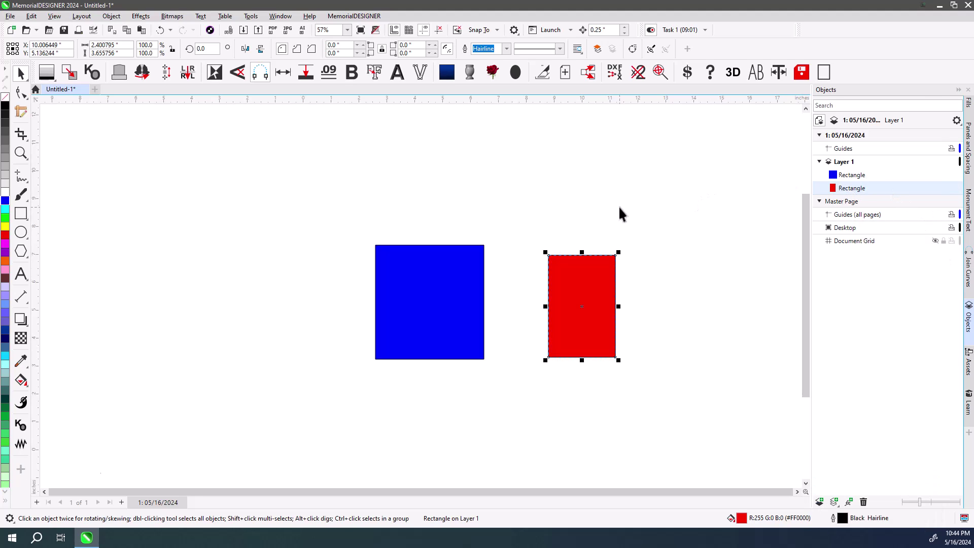
Step: Centre the blue square and red rectangle on each other, then create a page-sized frame rectangle
left_click(435, 286)
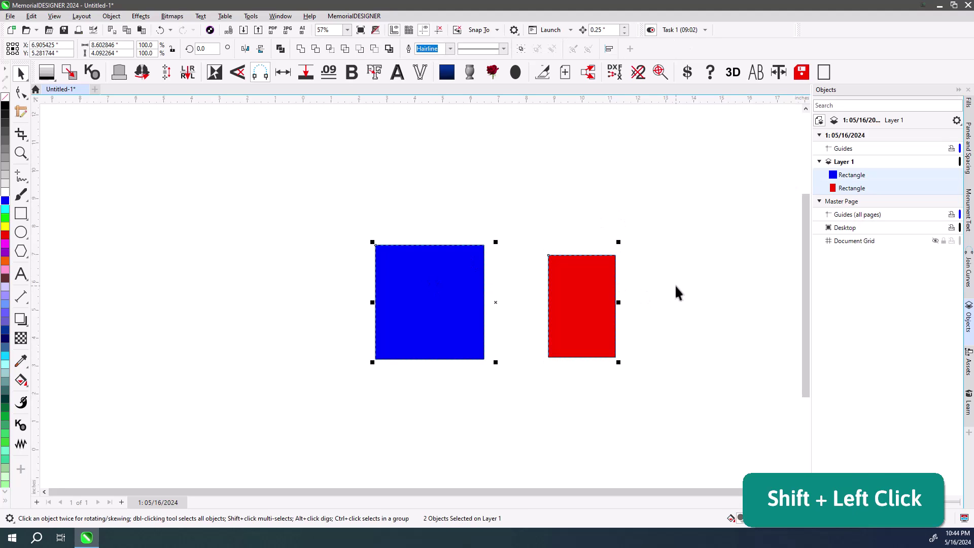
key("e")
key("c")
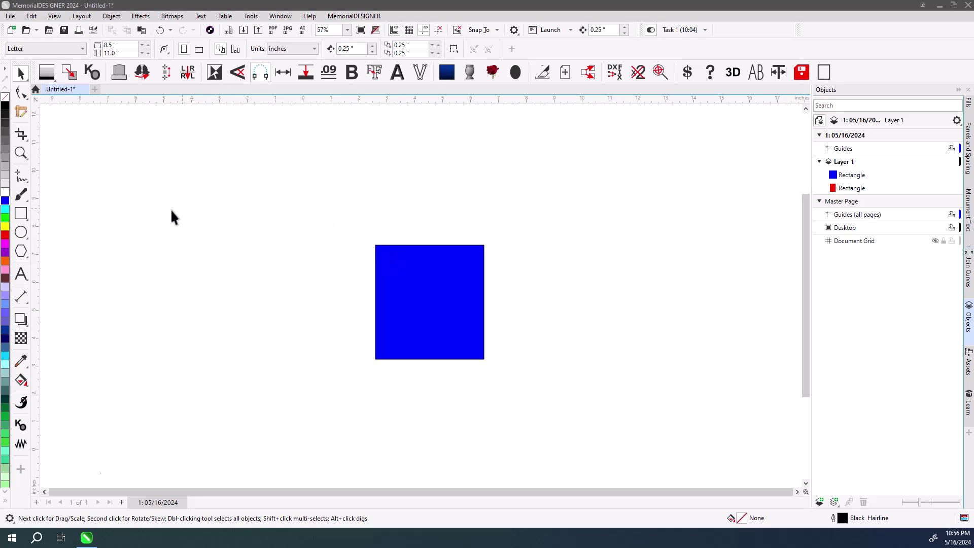
left_click(27, 220)
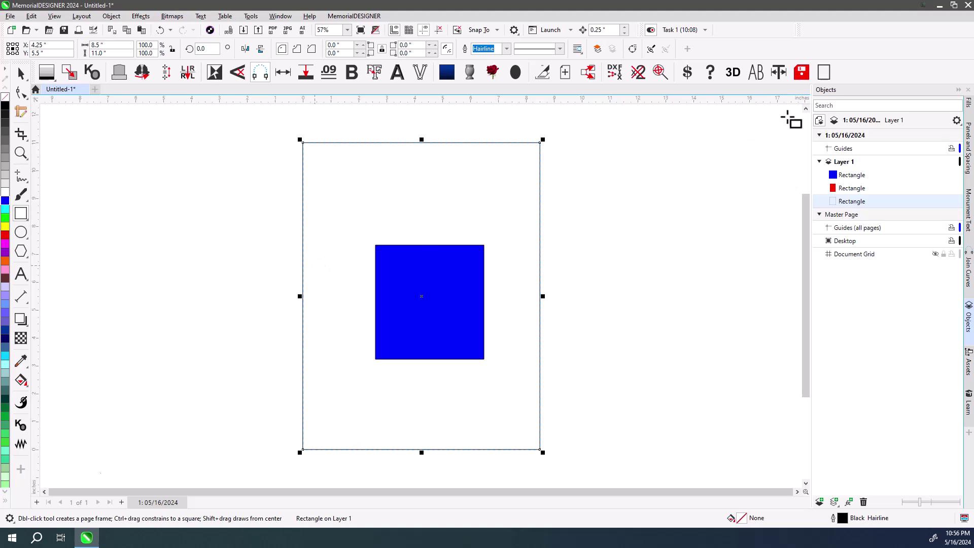
left_click(832, 77)
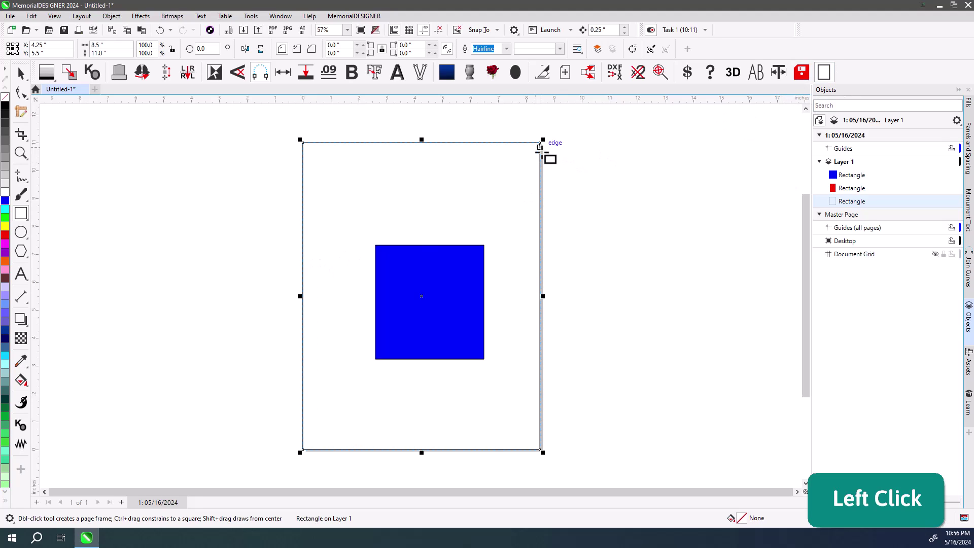
left_click(28, 78)
Step: Select all three, try L/T/R/B and C/E alignments, then deselect the frame and recentre with P
left_click(546, 219)
key("e")
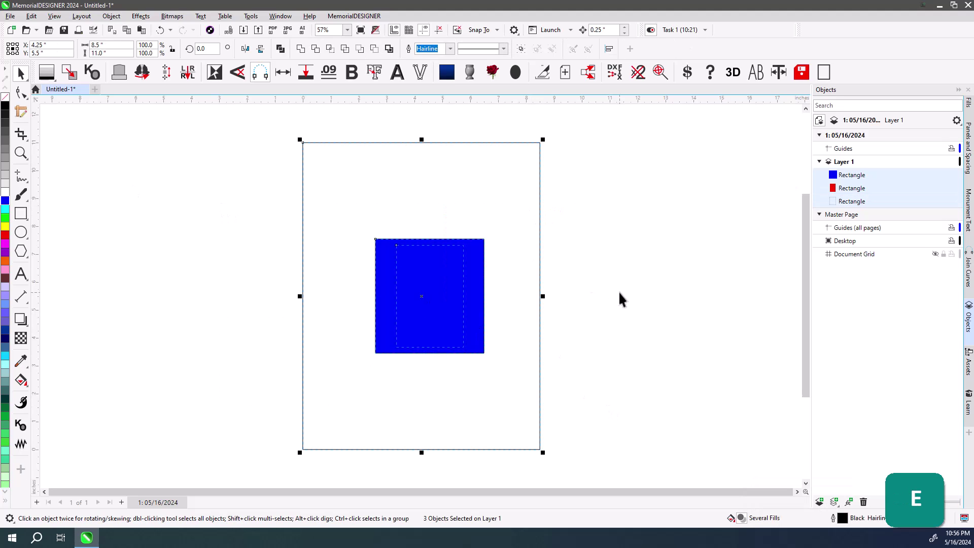
key("c")
key("t")
key("l")
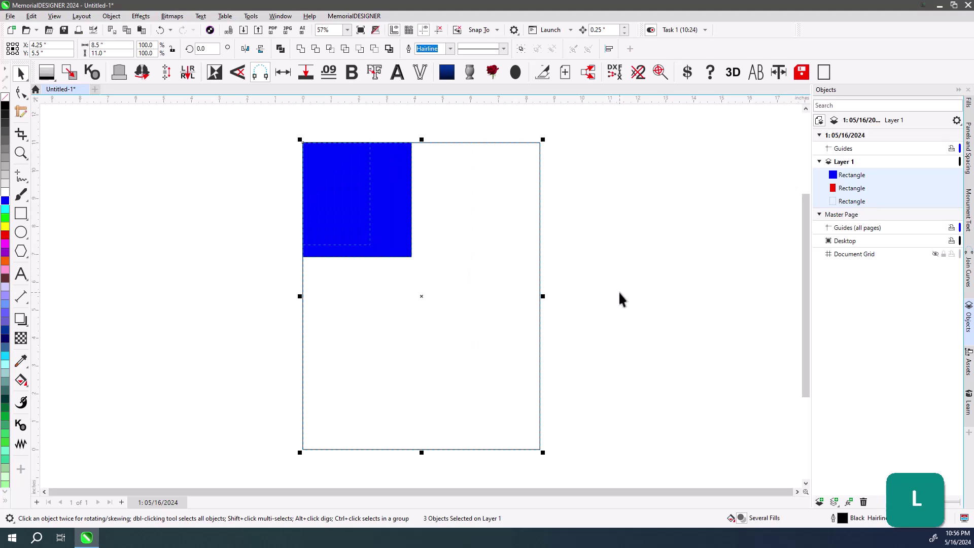
key("b")
key("r")
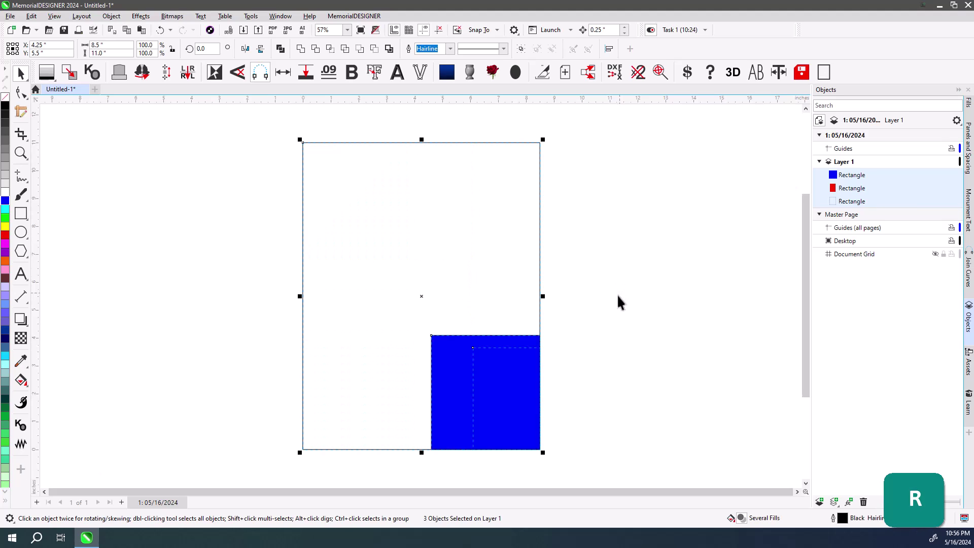
key("e")
key("c")
left_click(230, 238)
key("p")
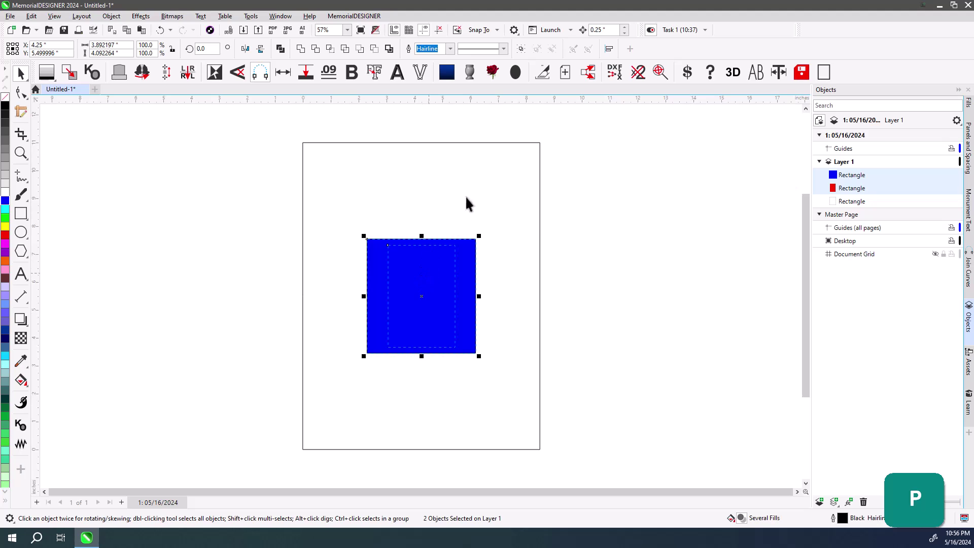
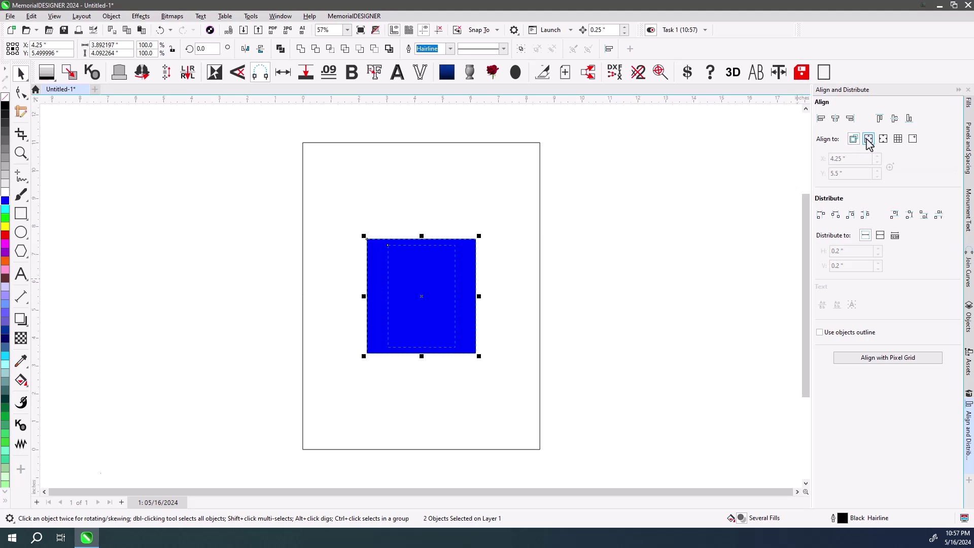
Step: Change the Align to option in the Align and Distribute docker
left_click(499, 274)
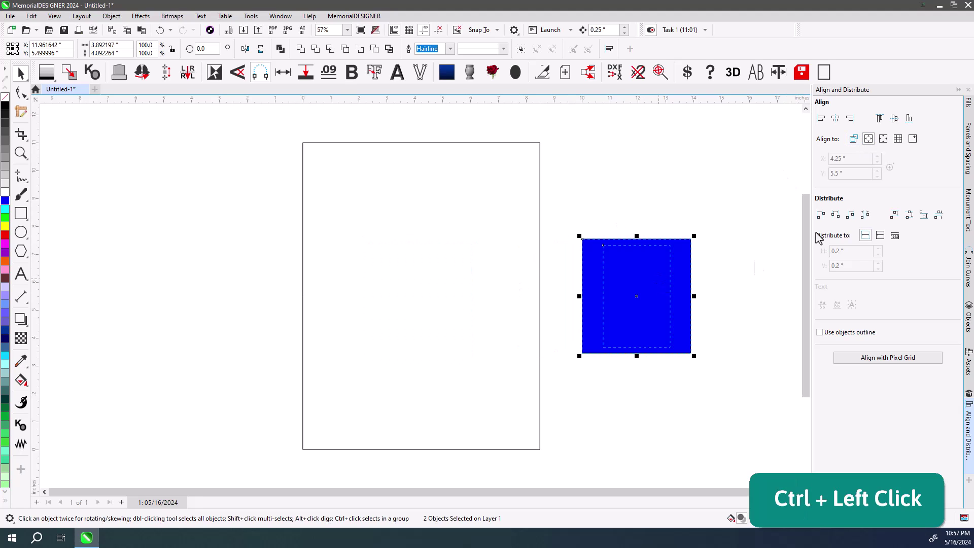